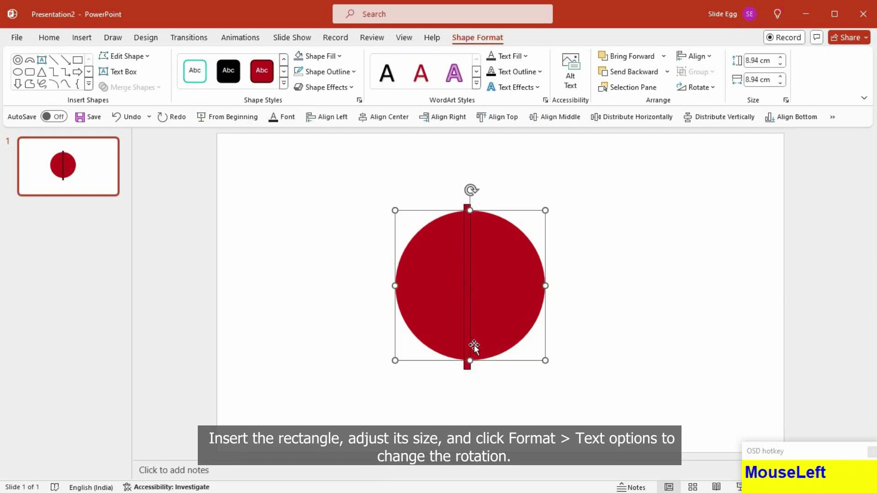
Step: Duplicate the thin bar, rotate the copy to 45° and centre it diagonally across the red circle
left_click(471, 337)
left_click(364, 119)
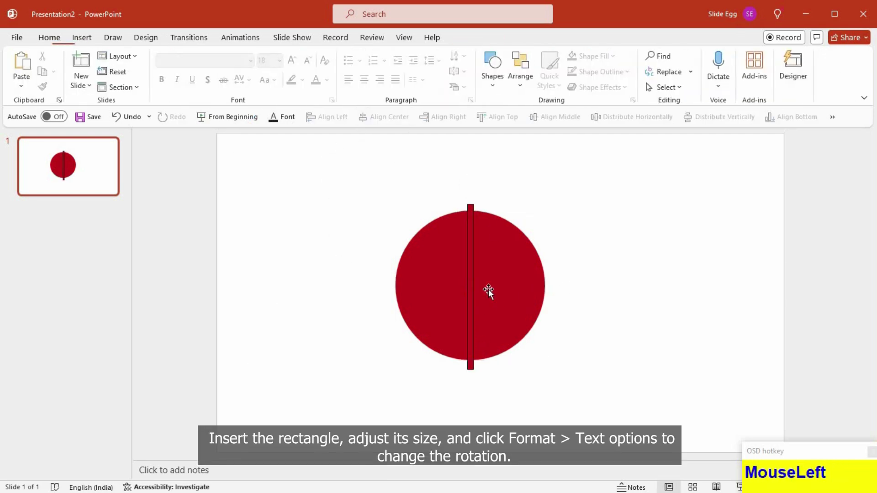
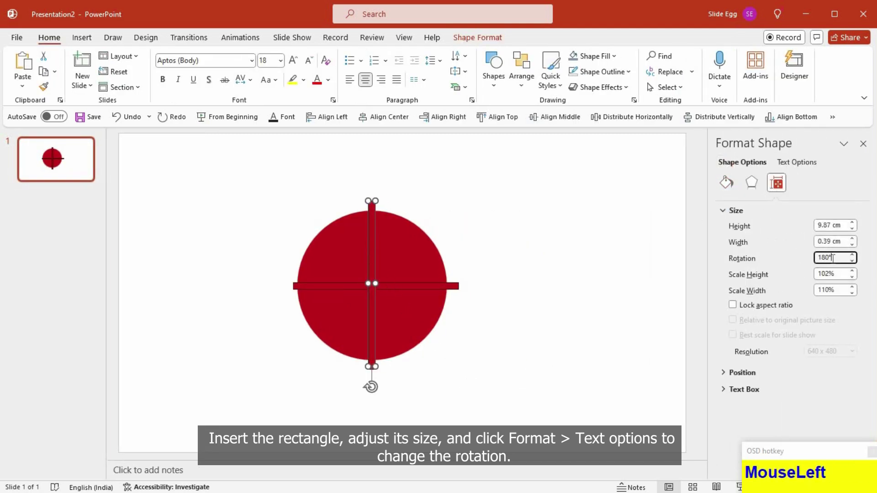
key("BackSpace")
key("KP_4")
key("KP_5")
left_click_drag(605, 317, 464, 336)
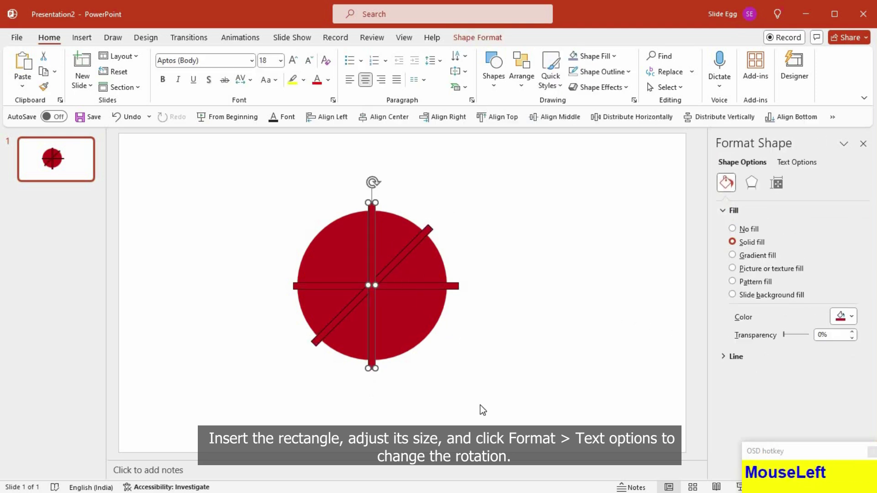
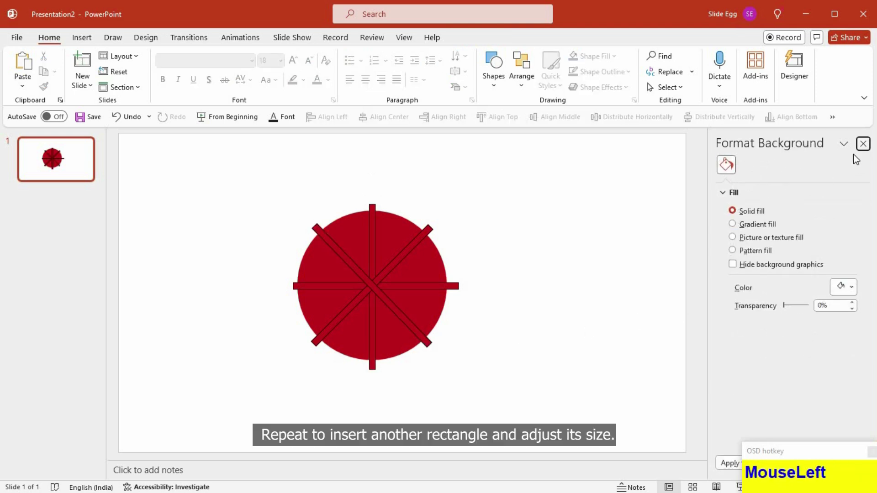
Step: Select the circle with all four bars and Fragment them into separate slices via Merge Shapes
left_click(472, 331)
left_click(494, 309)
left_click(506, 289)
left_click(445, 318)
left_click(477, 38)
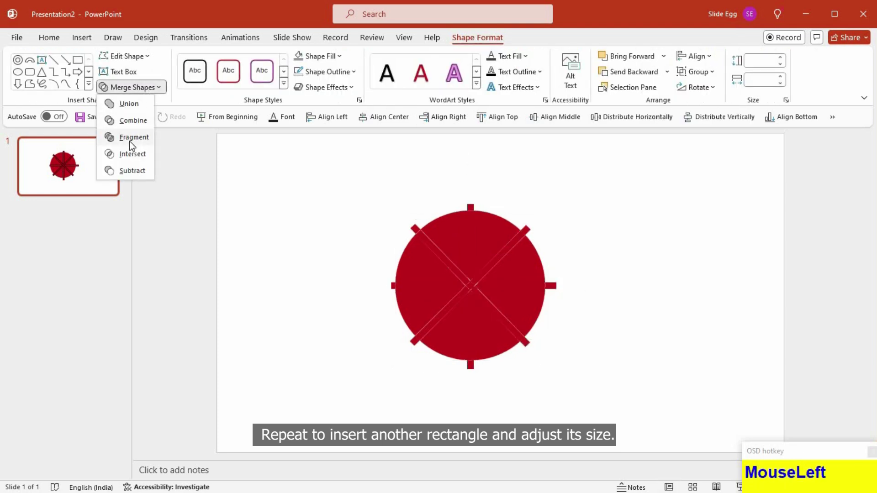
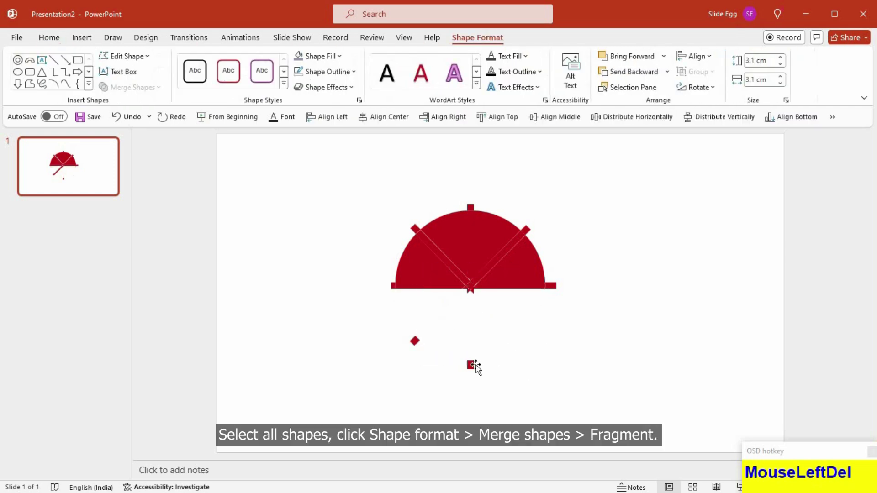
Step: Delete the leftover lower fragments so only the red sliced semicircle remains
left_click(460, 368)
key("Delete")
key("Delete")
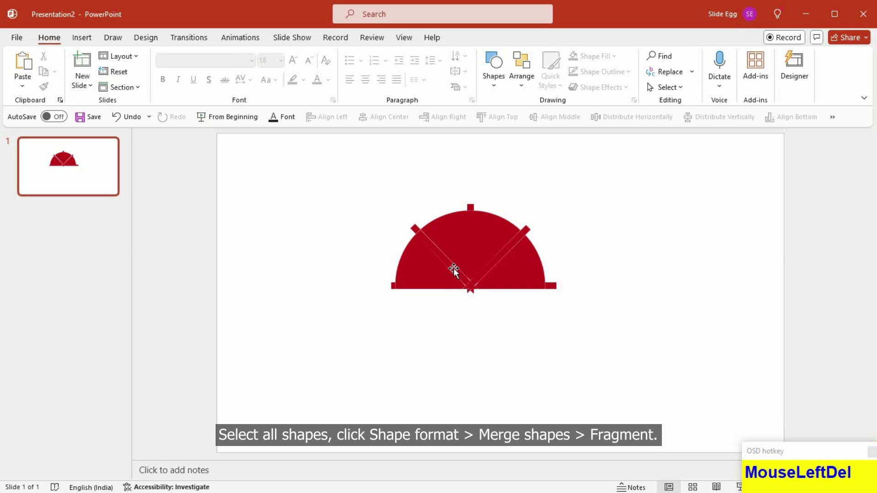
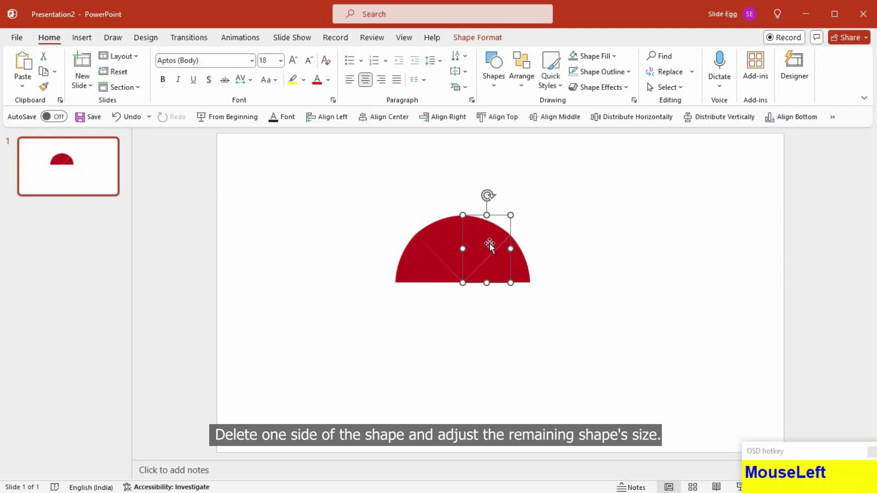
Step: Select all the semicircle slices together and nudge them so the gaps close up
key("Left")
left_click(520, 298)
left_click(525, 332)
left_click(500, 354)
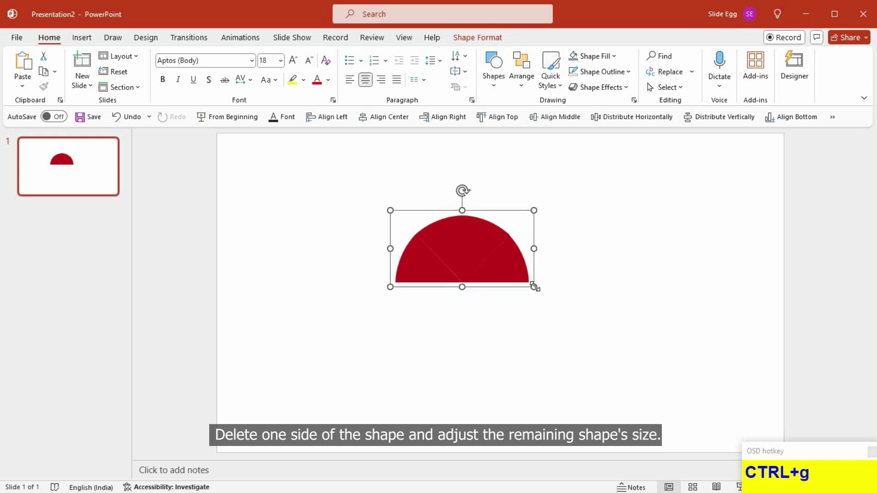
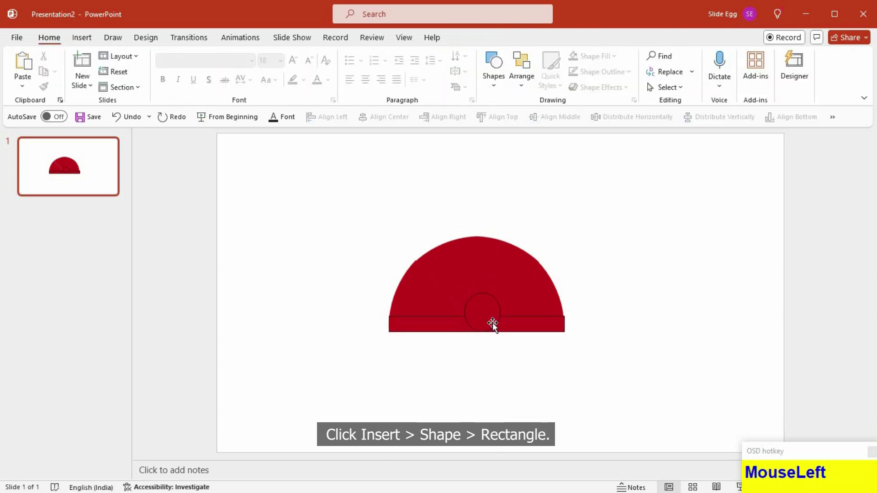
Step: Fill the left slices gold and blue, make the base strip white, undoing a couple of misapplied fills
key("Delete")
left_click(436, 380)
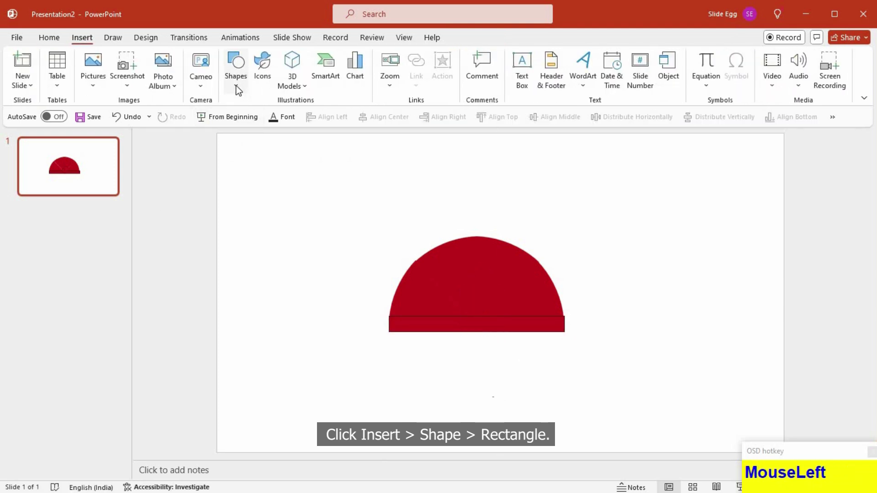
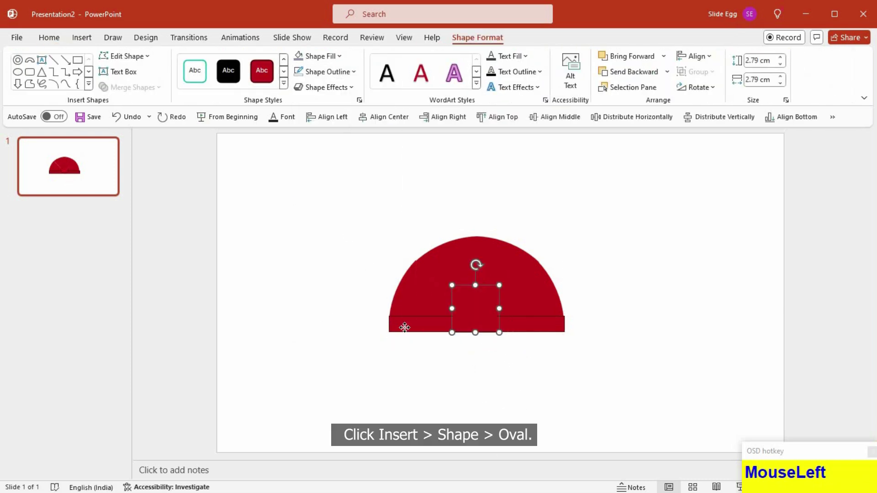
key("F4")
left_click(415, 356)
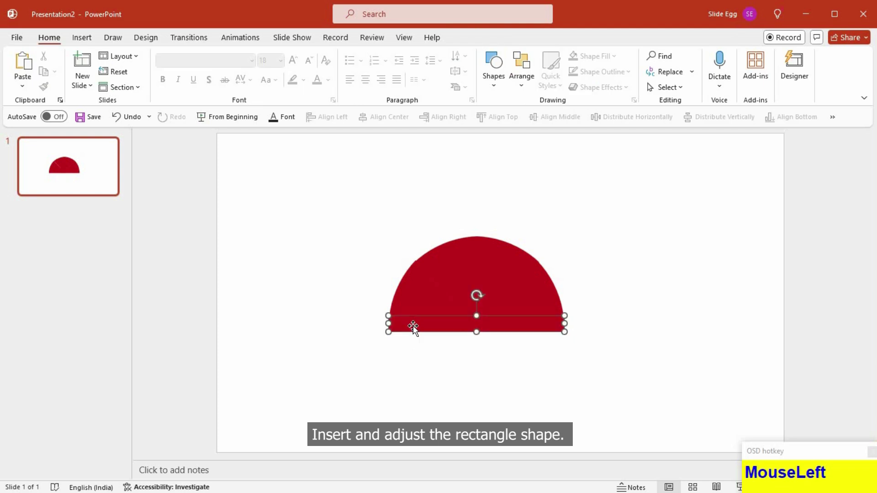
key("ctrl+z")
key("ctrl+z")
Step: Recolour the remaining slices orange and red, remove outlines from all gauge pieces, and draw a small needle triangle below
left_click(423, 354)
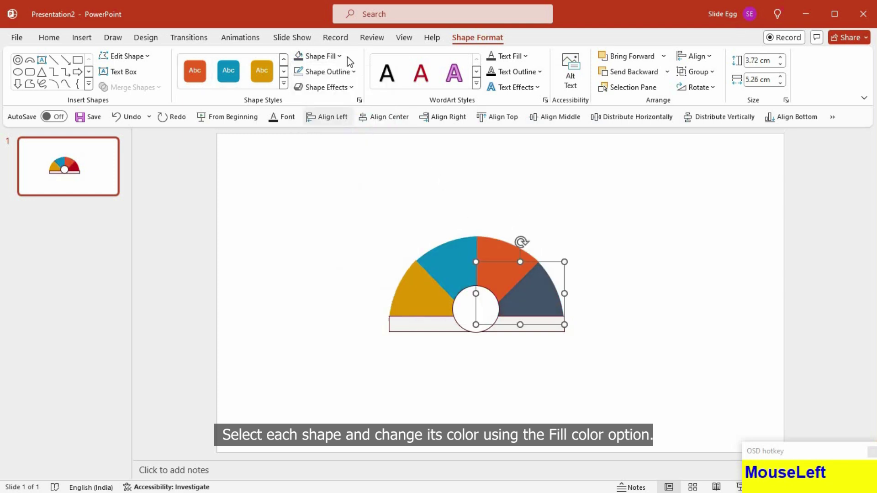
left_click_drag(342, 61, 473, 356)
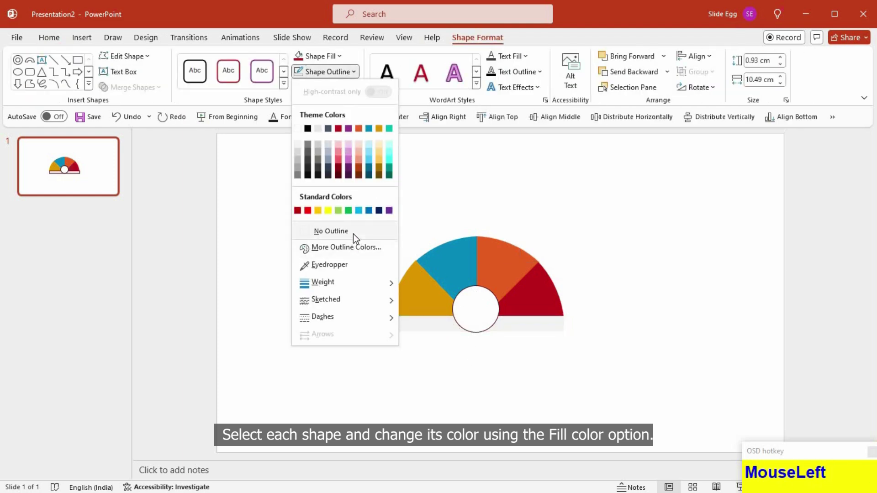
key("F4")
left_click_drag(519, 375, 478, 407)
right_click(471, 398)
Step: Drag the triangle onto the small oval to form a diagonal dark red needle and select its round base
left_click_drag(512, 196, 494, 389)
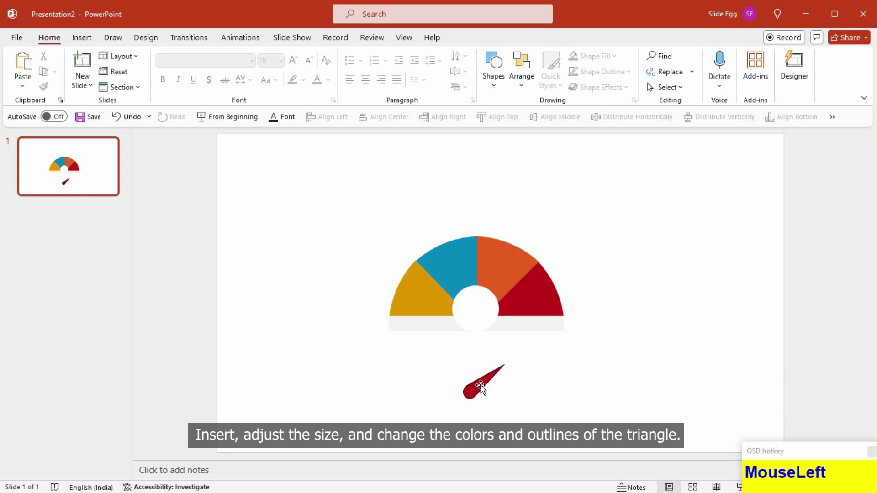
key("Down")
left_click(483, 403)
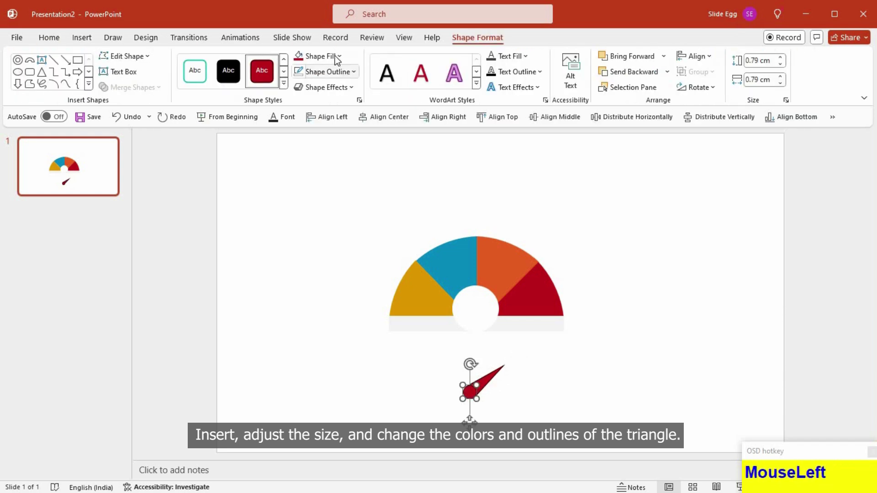
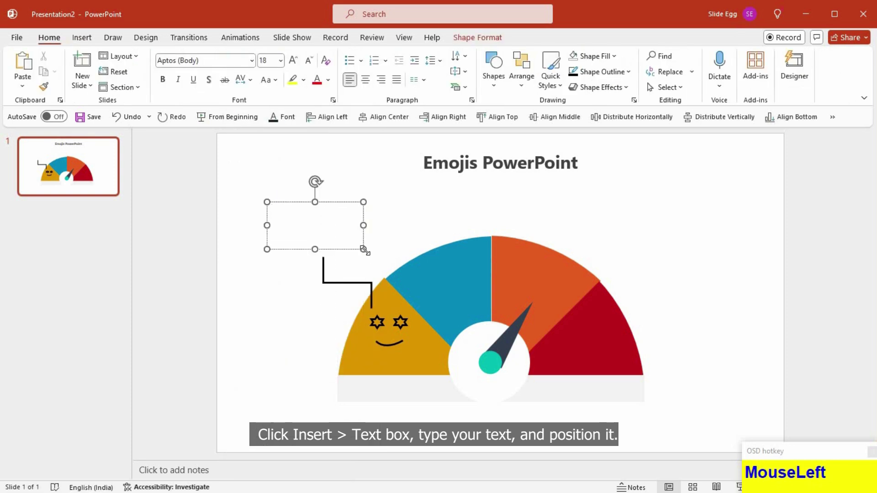
Step: Write the 'Emoji' heading with a description line beneath it, formatting the description smaller
key("shift+e")
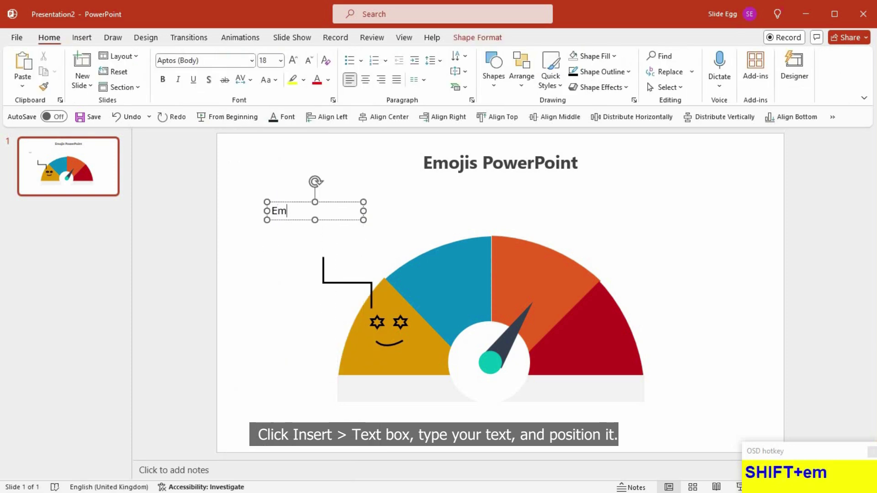
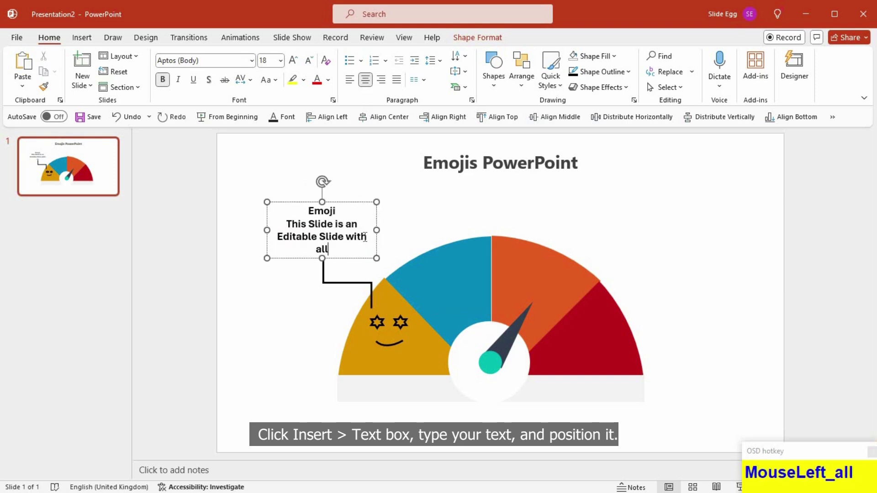
key("Return")
type("ur_neds")
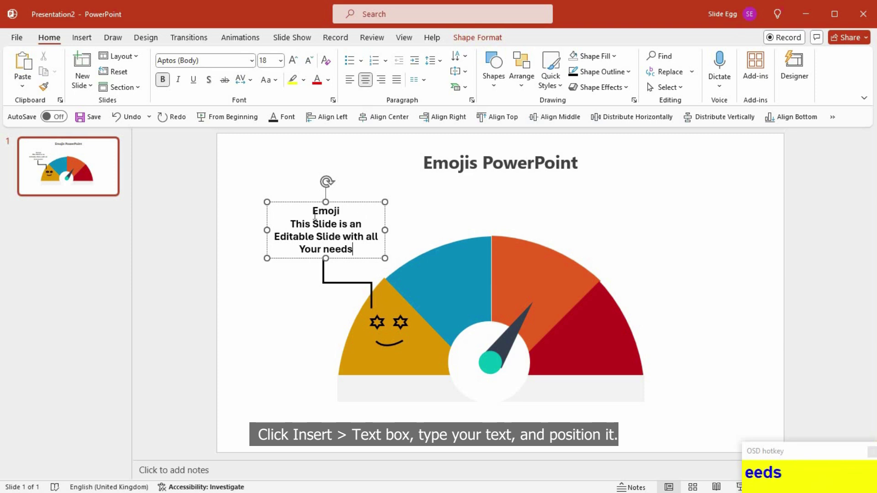
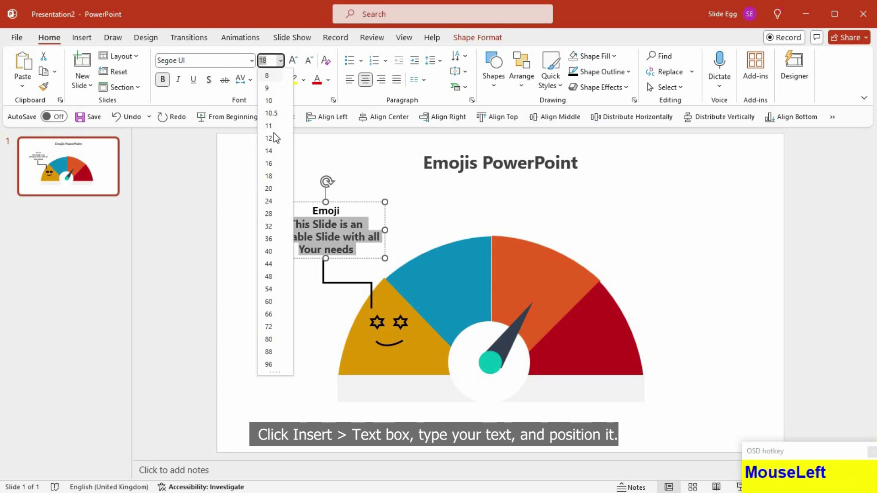
key("ctrl+b")
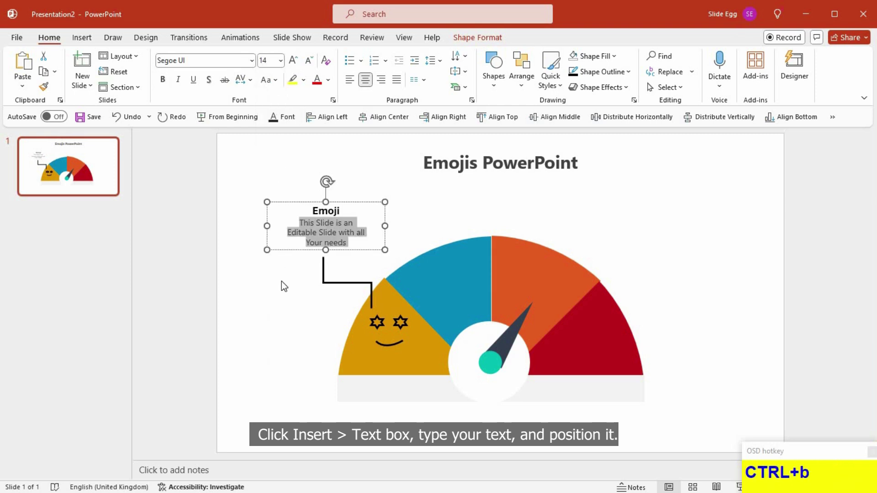
left_click(289, 296)
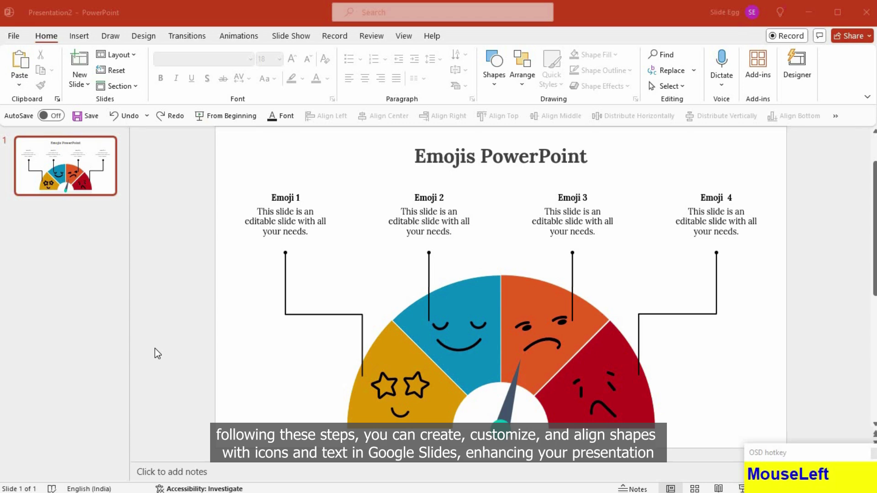
key("Escape")
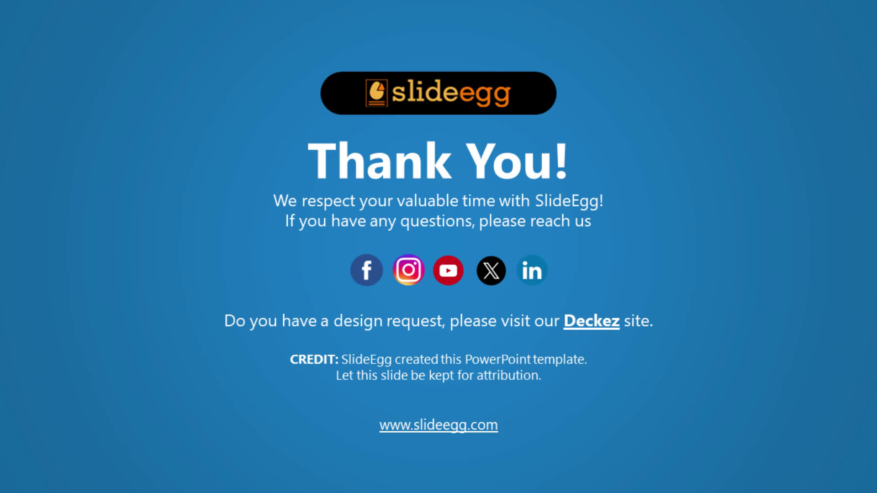